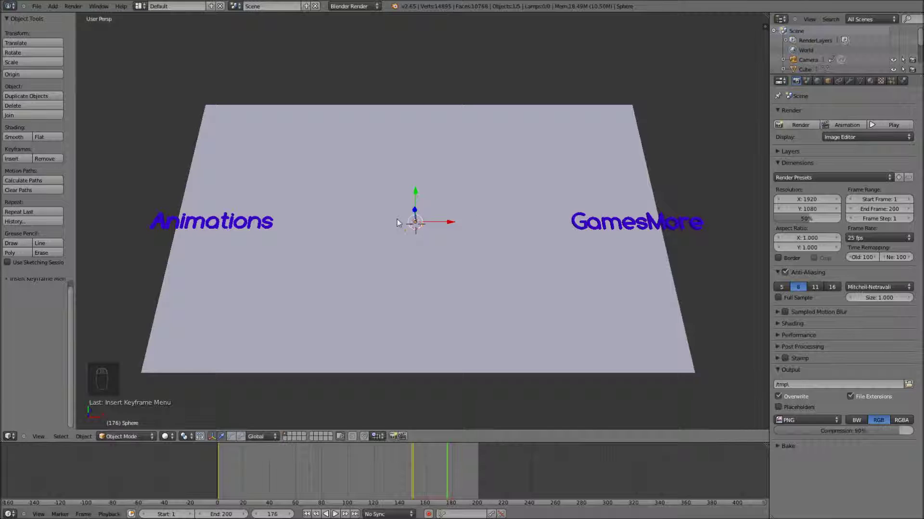
Orbit around the plane and scroll the Render properties to the Dimensions panel
middle_click(417, 234)
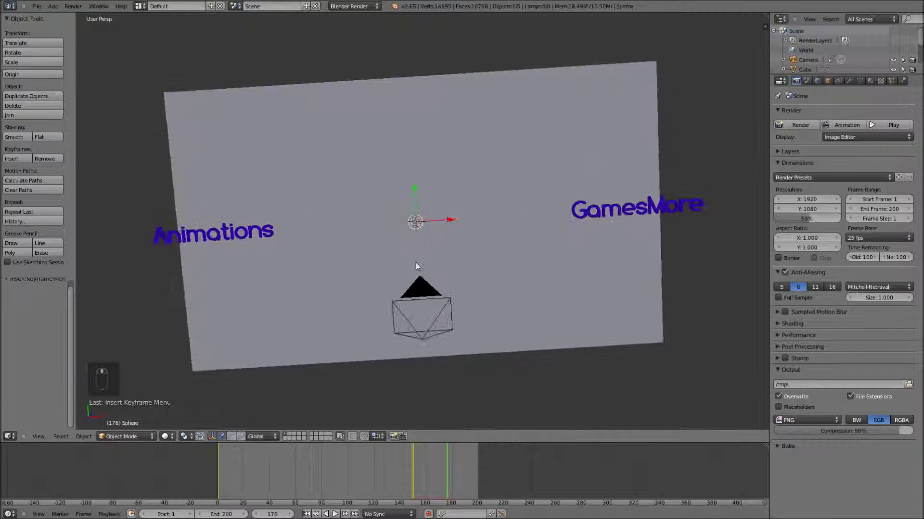
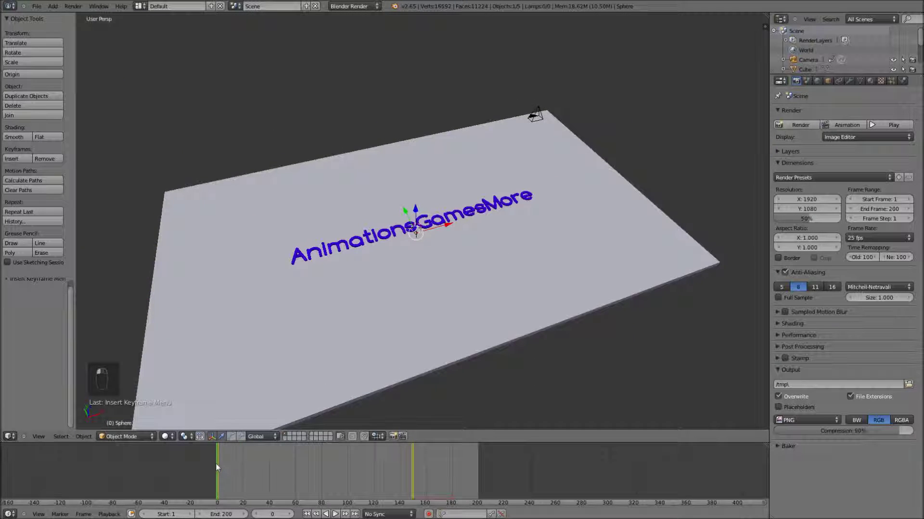
drag(460, 457, 471, 456)
drag(872, 122, 526, 354)
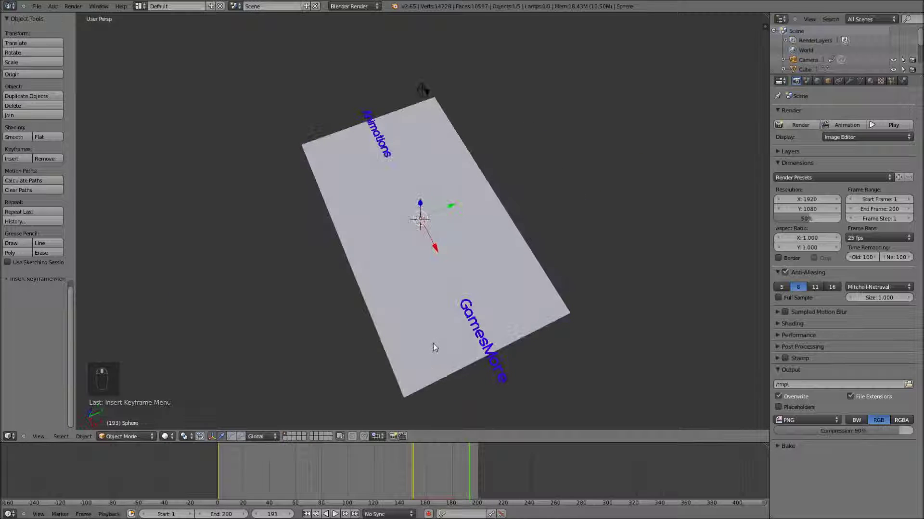
middle_click(873, 121)
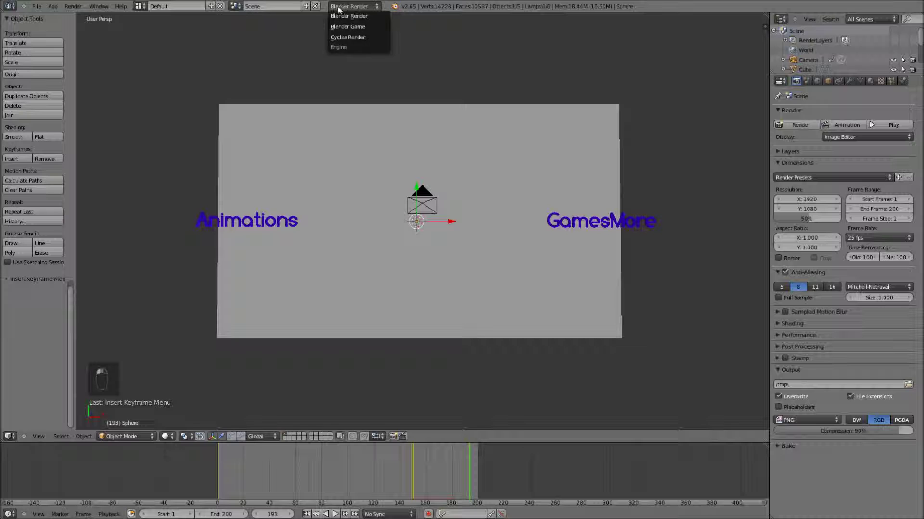
drag(572, 128, 816, 85)
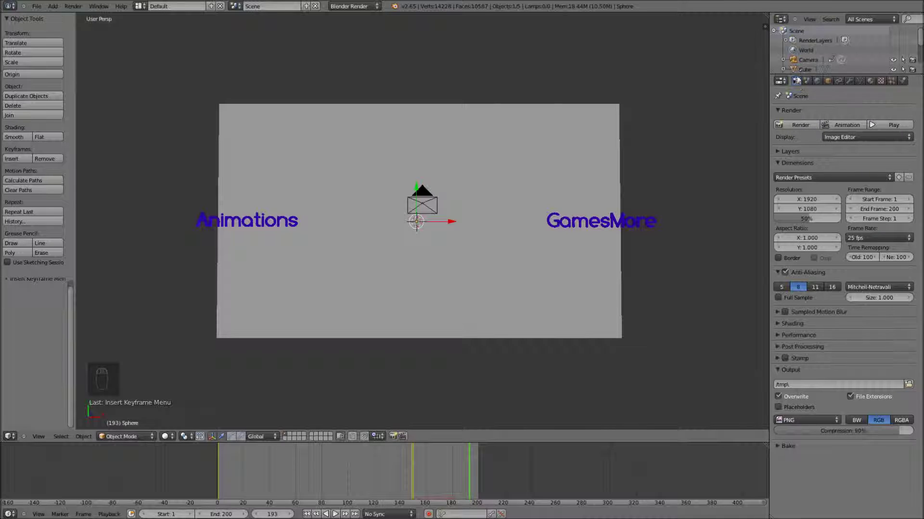
middle_click(800, 185)
drag(781, 154, 780, 195)
middle_click(780, 195)
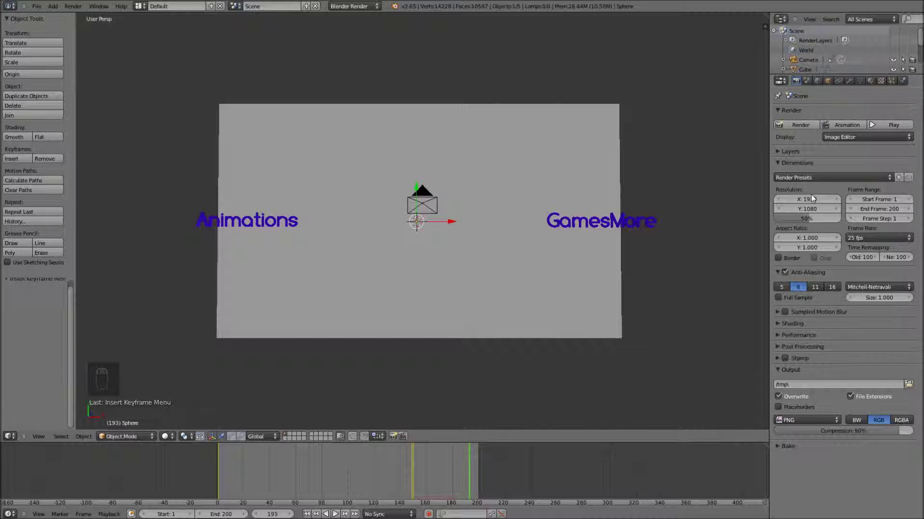
Raise the render resolution scale from 50% to 100% for full 1920×1080 output
click(803, 219)
drag(809, 220, 870, 232)
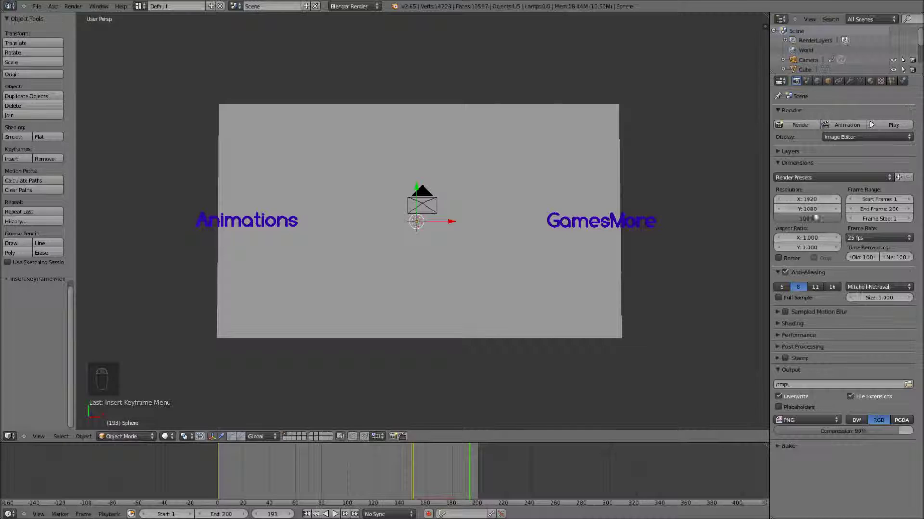
drag(814, 209, 797, 205)
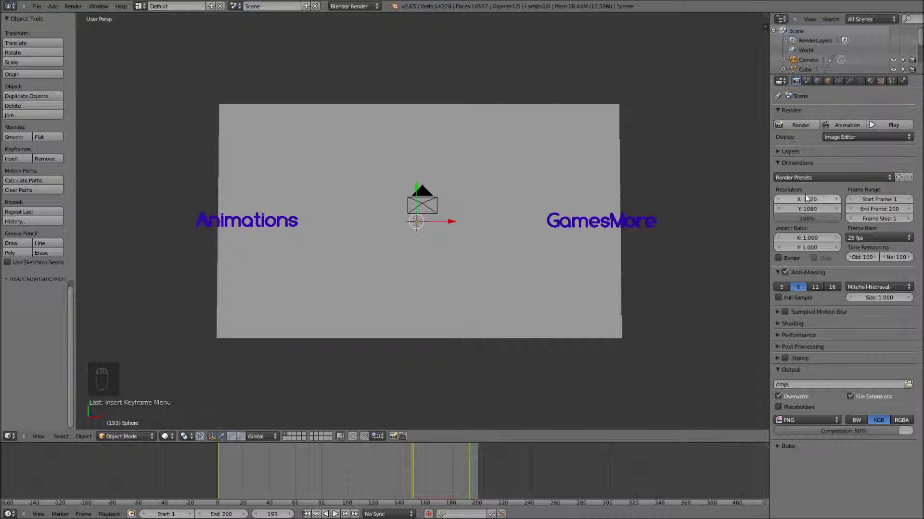
middle_click(446, 234)
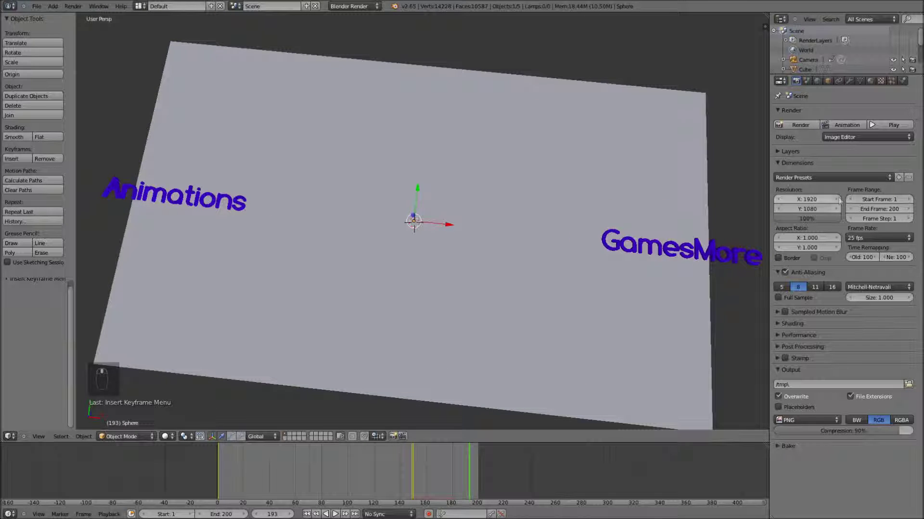
drag(812, 192, 813, 197)
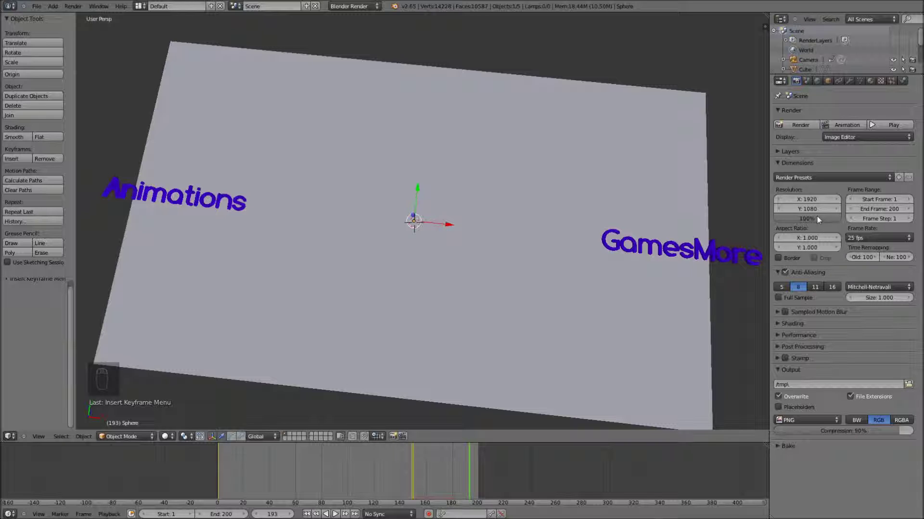
middle_click(644, 227)
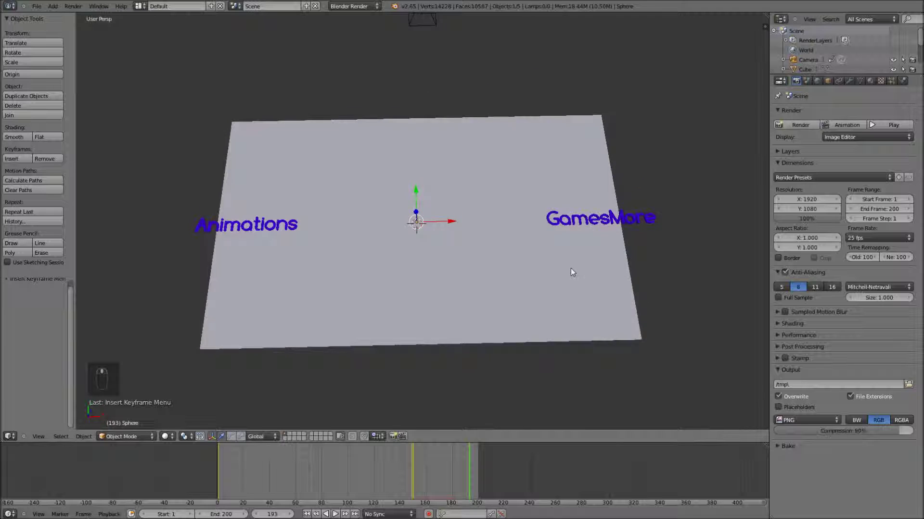
middle_click(479, 278)
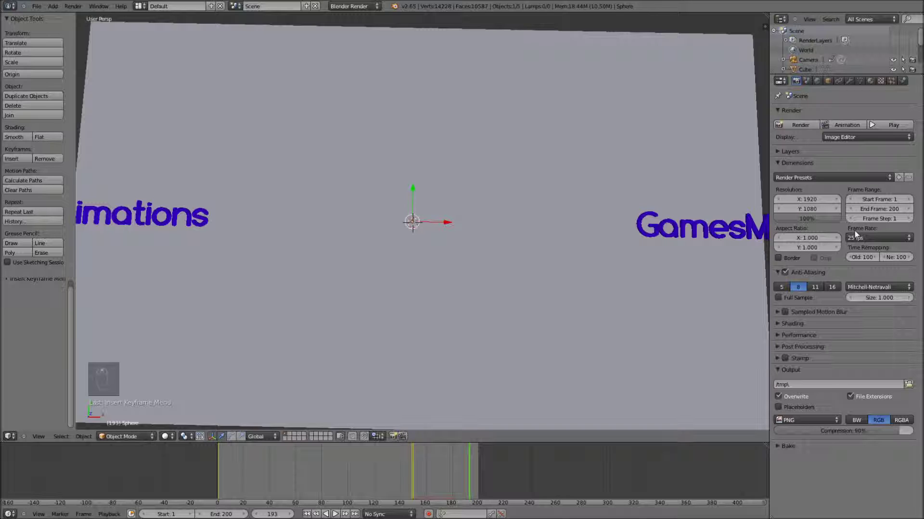
drag(866, 239, 873, 270)
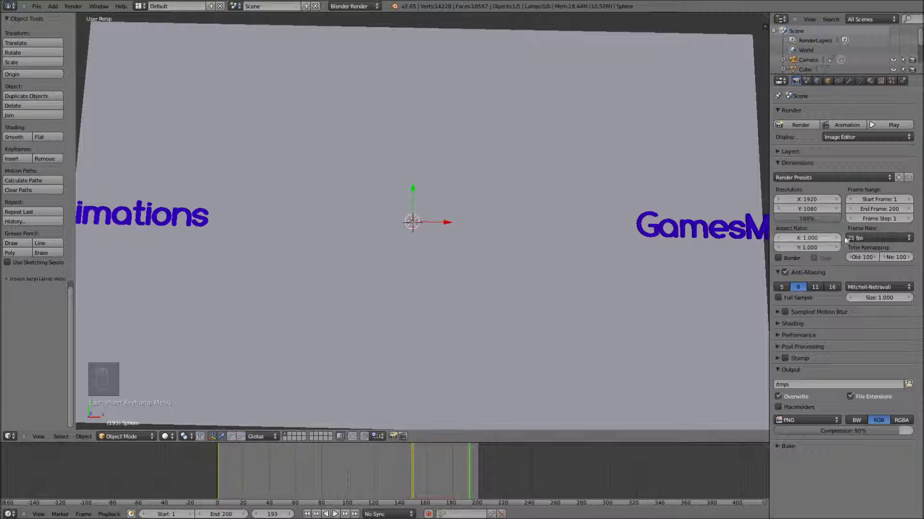
click(878, 240)
drag(877, 240, 851, 278)
click(851, 279)
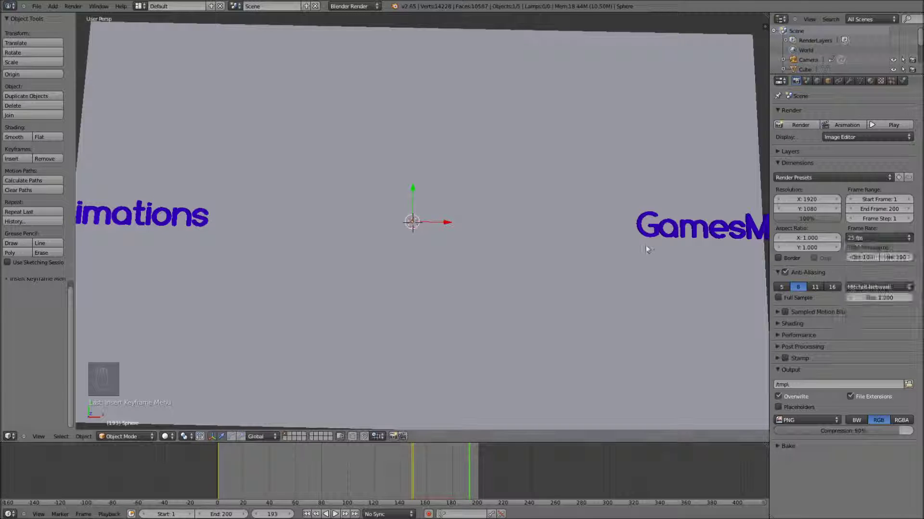
middle_click(878, 249)
drag(881, 252, 866, 242)
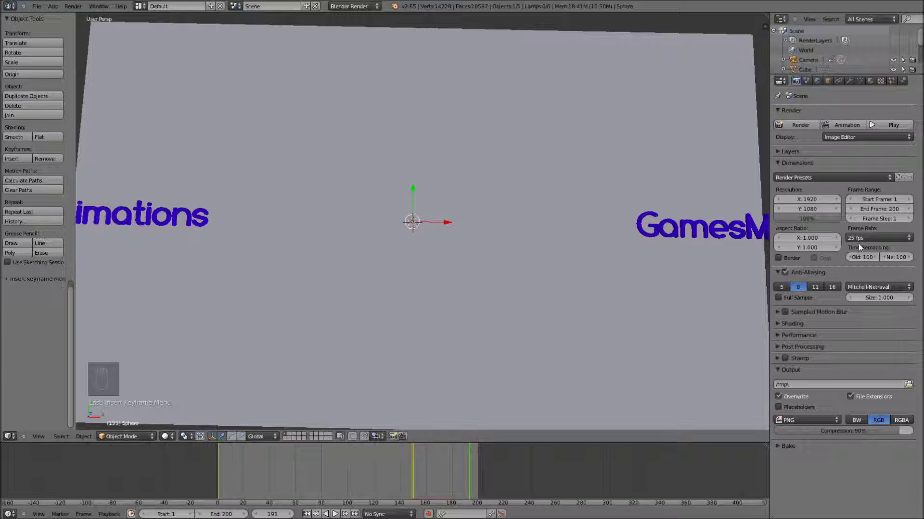
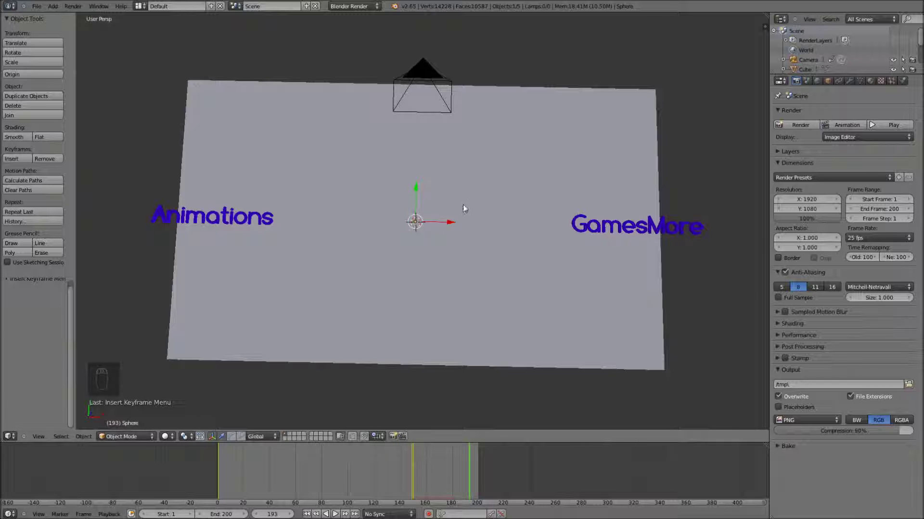
Point the render output path to the Documents\AGM\Tutorial Intro folder instead of /tmp
drag(871, 329, 787, 302)
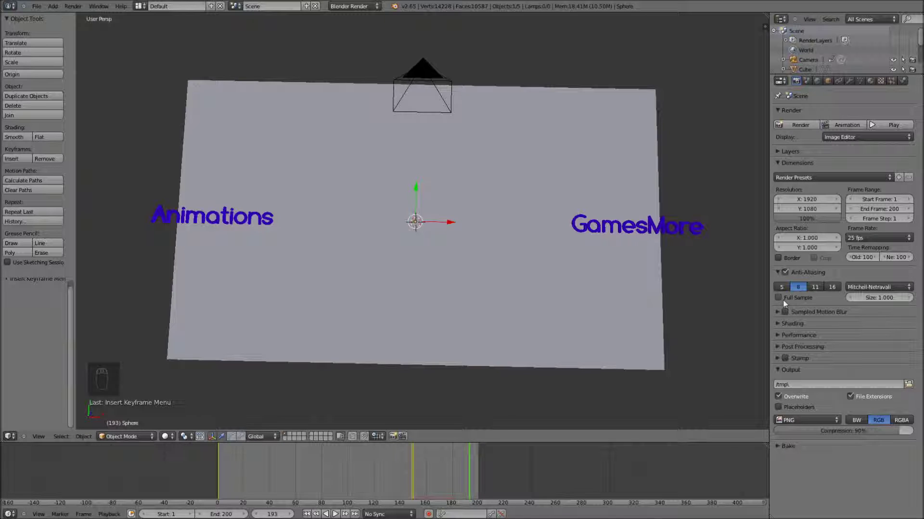
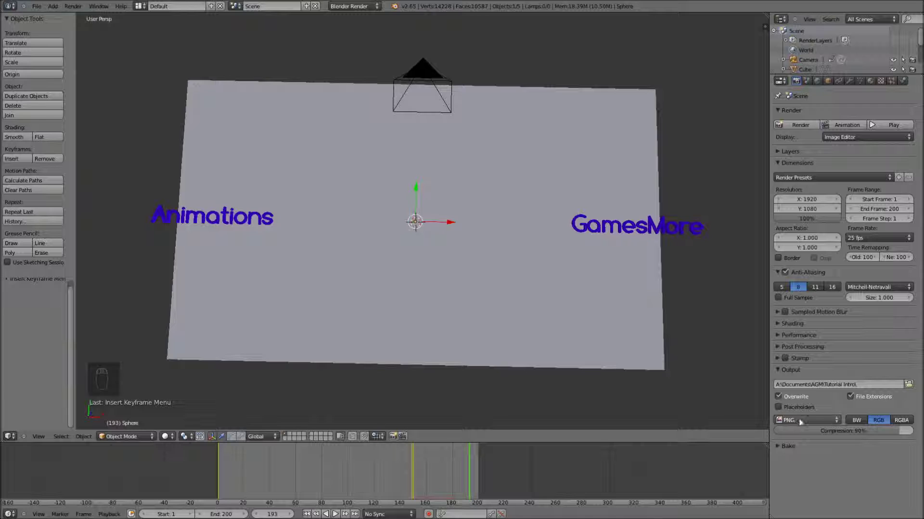
Browse the output file formats, keep PNG in RGB and lower its compression toward 50%
drag(824, 422, 762, 365)
scroll(down, 3)
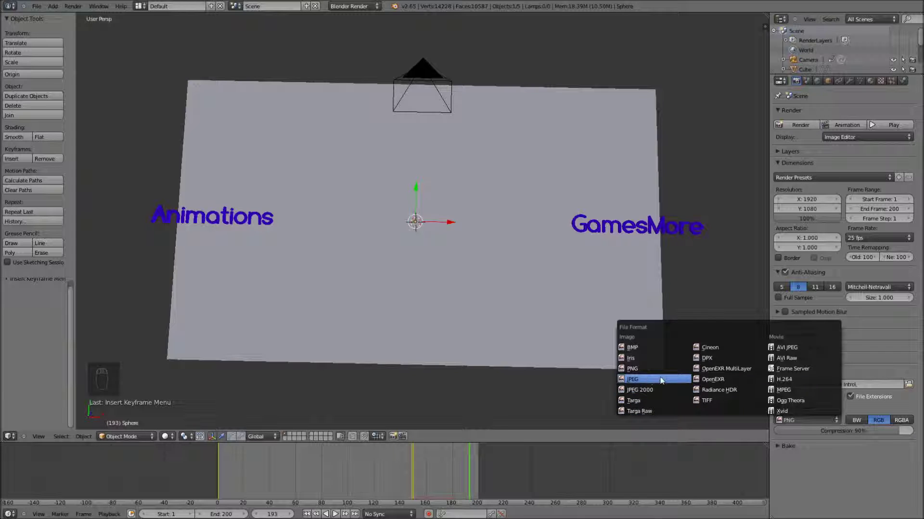
drag(811, 422, 629, 375)
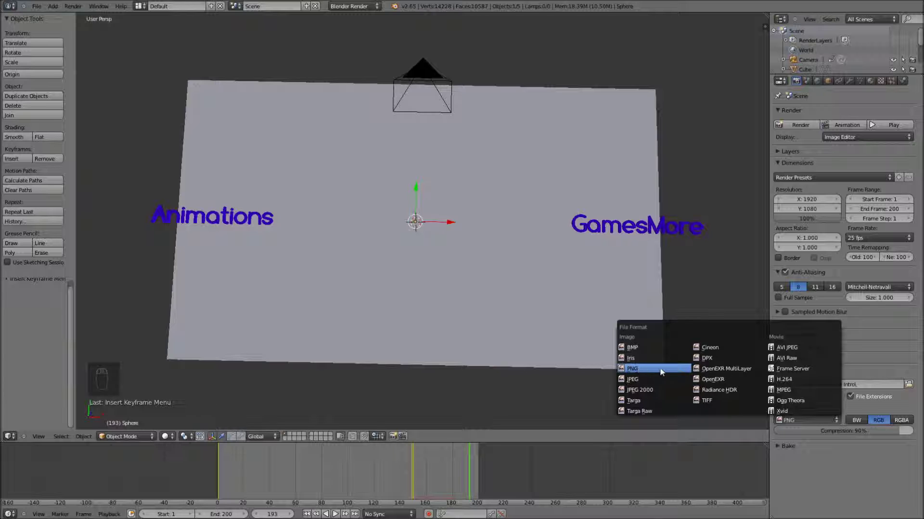
drag(805, 432, 859, 425)
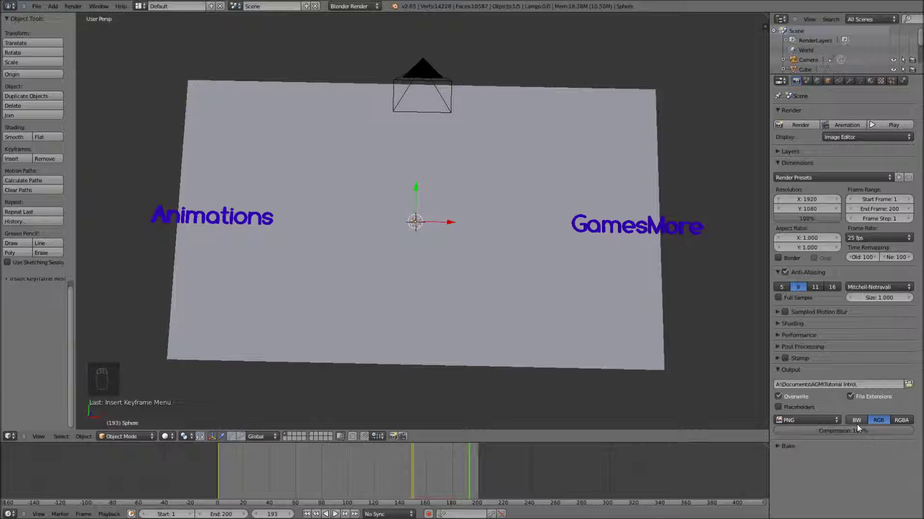
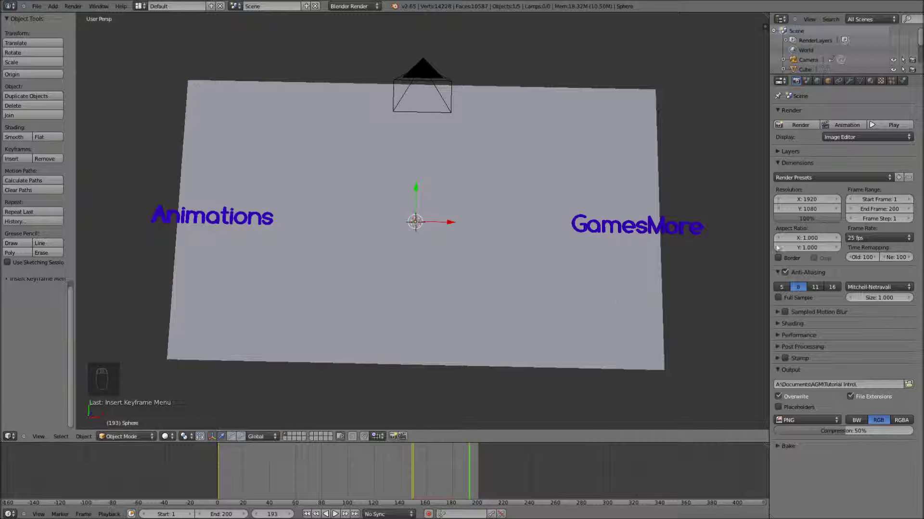
Set PNG compression to 50% and switch the viewport to the camera view of both texts
drag(886, 253, 833, 380)
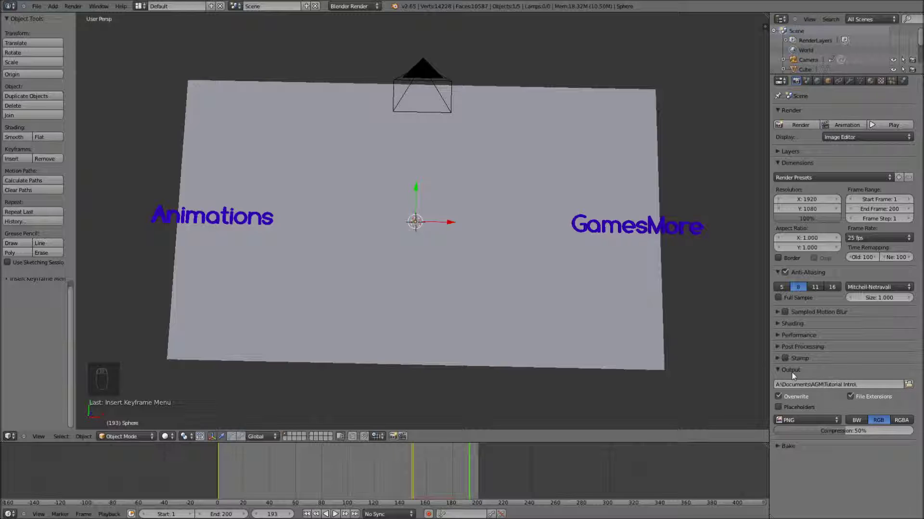
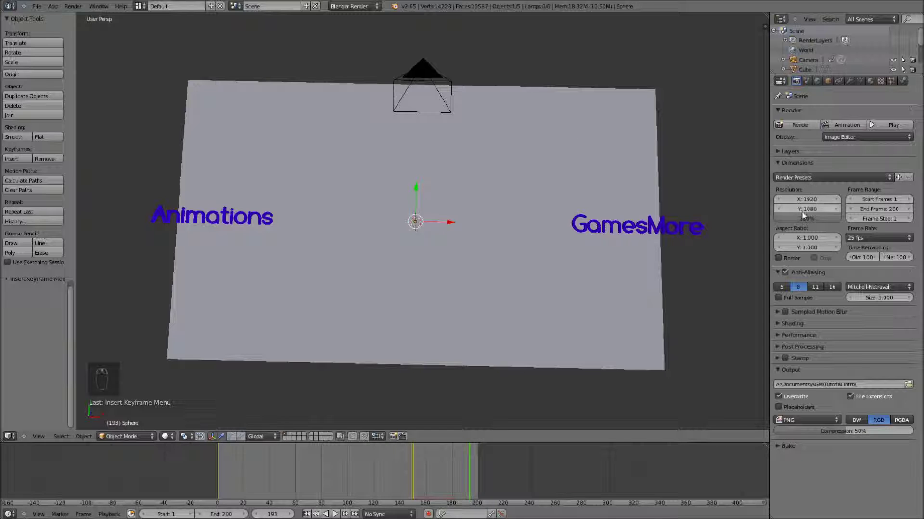
drag(811, 206, 432, 226)
key(KP_0)
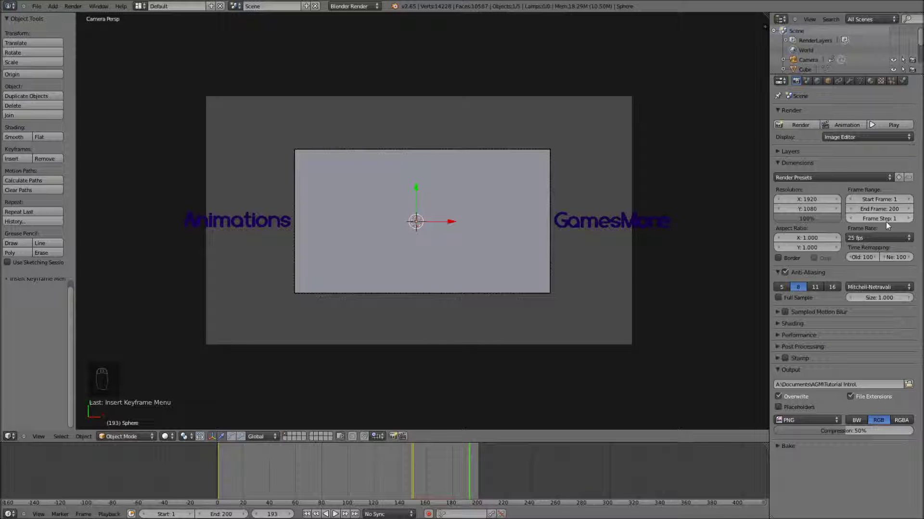
drag(879, 305, 892, 236)
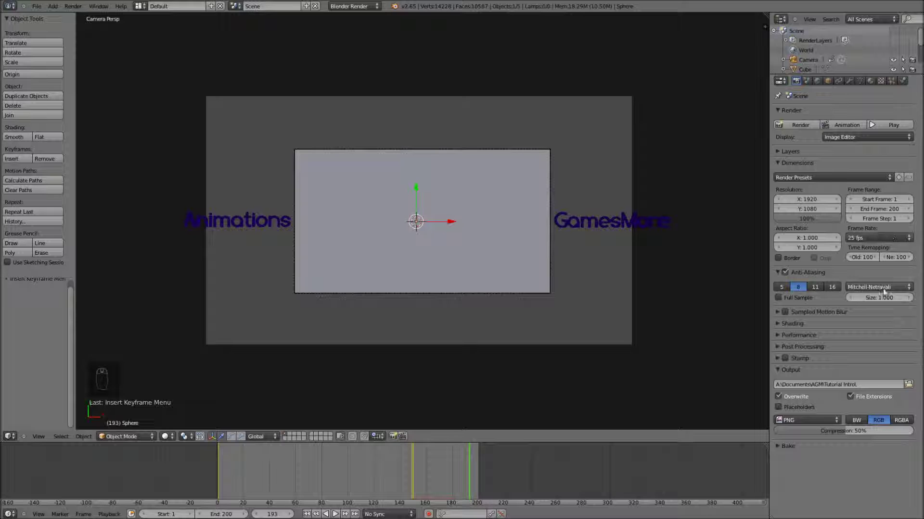